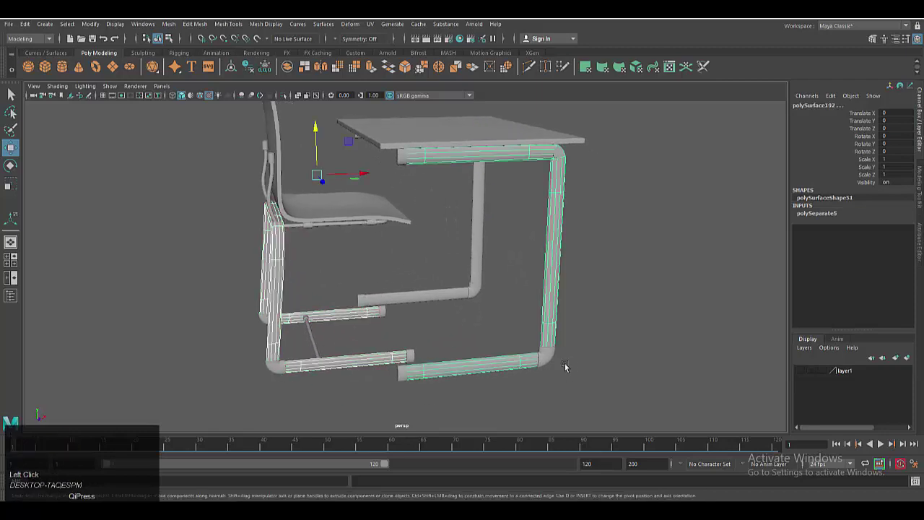
Select the desk frame tubes one by one and merge them into one mesh with Mesh > Combine.
click(398, 301)
right_click(342, 303)
click(345, 282)
click(433, 331)
scroll(down, 3)
click(600, 335)
scroll(down, 3)
middle_click(513, 348)
right_click(438, 334)
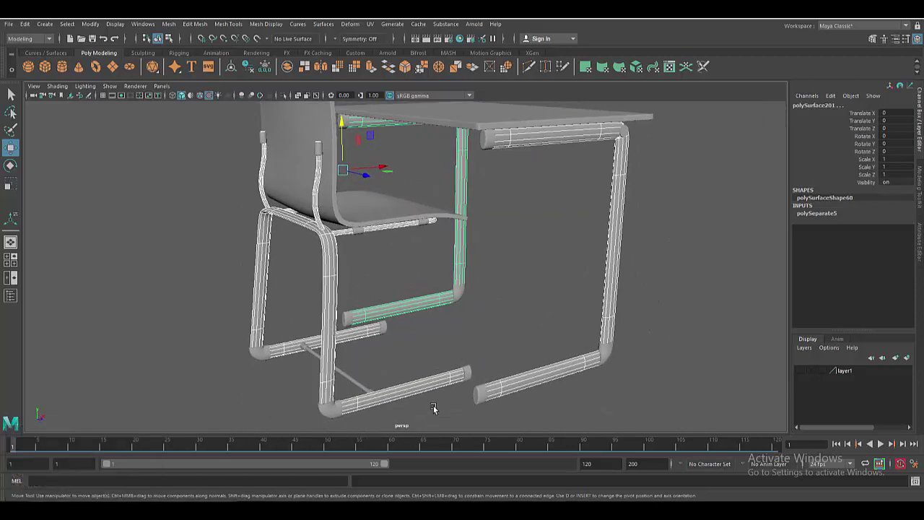
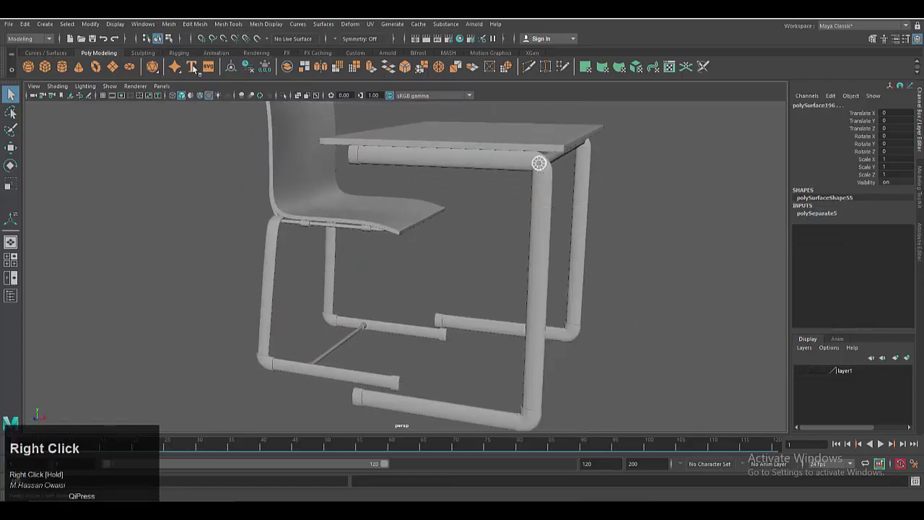
click(175, 25)
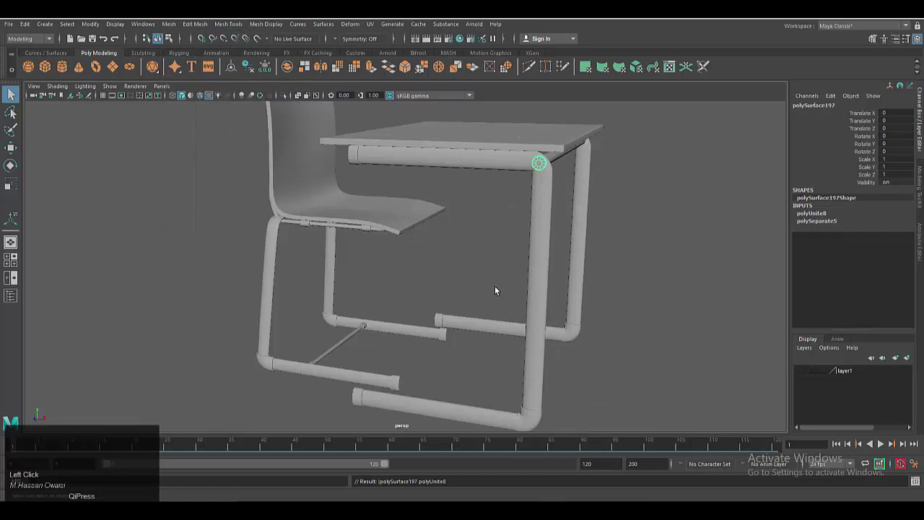
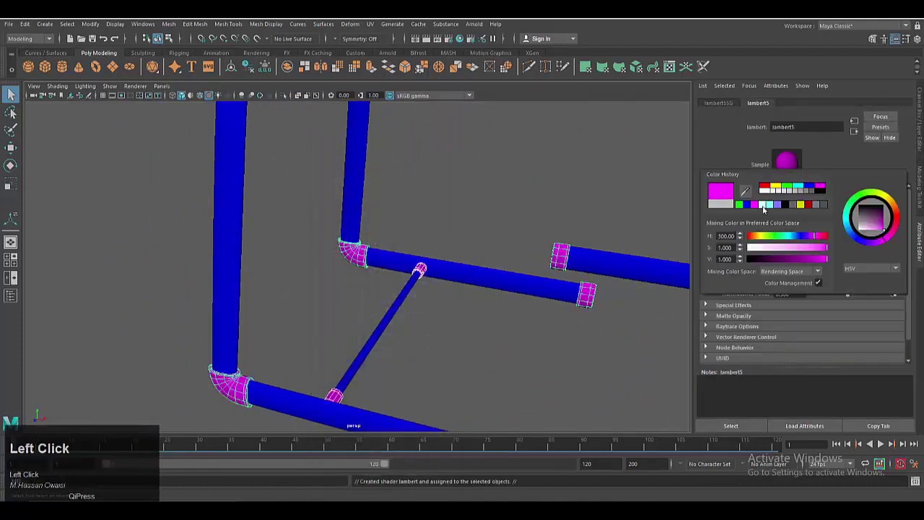
Give the selected joint piece a new Lambert material and set its colour in the picker.
scroll(down, 3)
click(643, 270)
middle_click(644, 258)
right_click(581, 293)
click(624, 294)
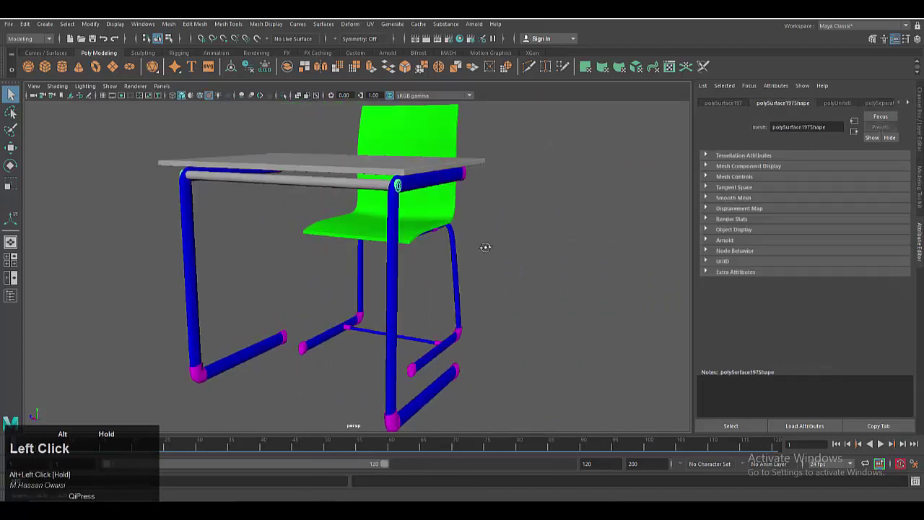
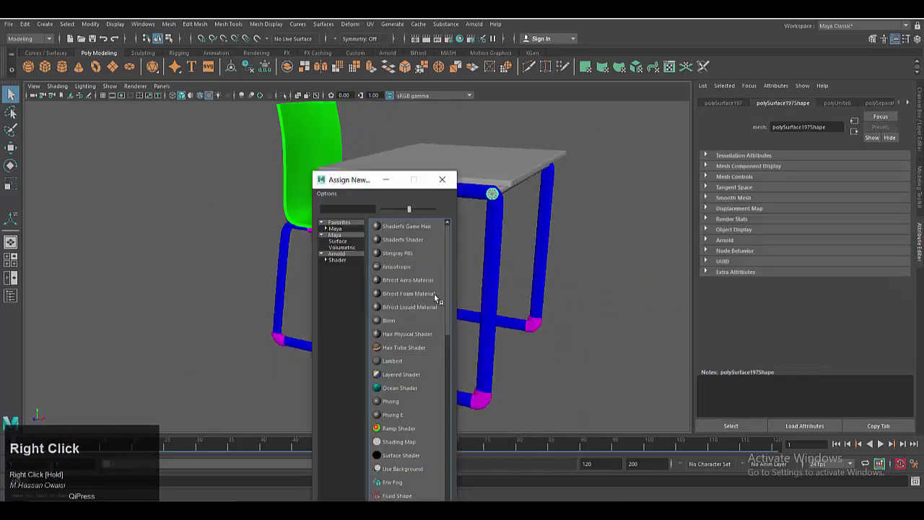
click(401, 362)
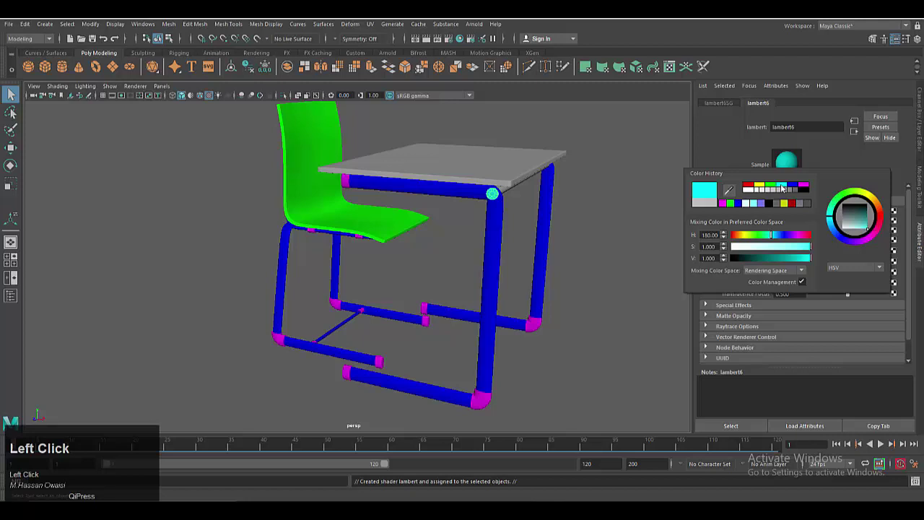
drag(514, 183, 406, 362)
click(406, 362)
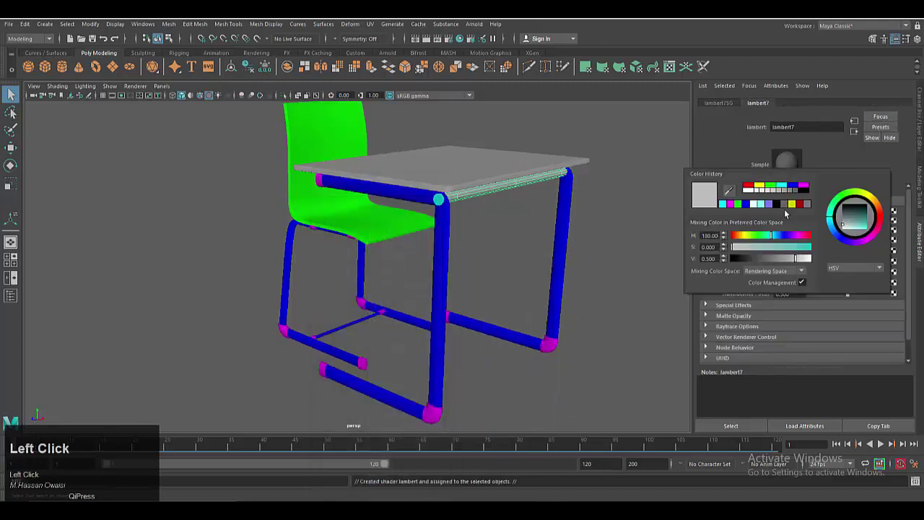
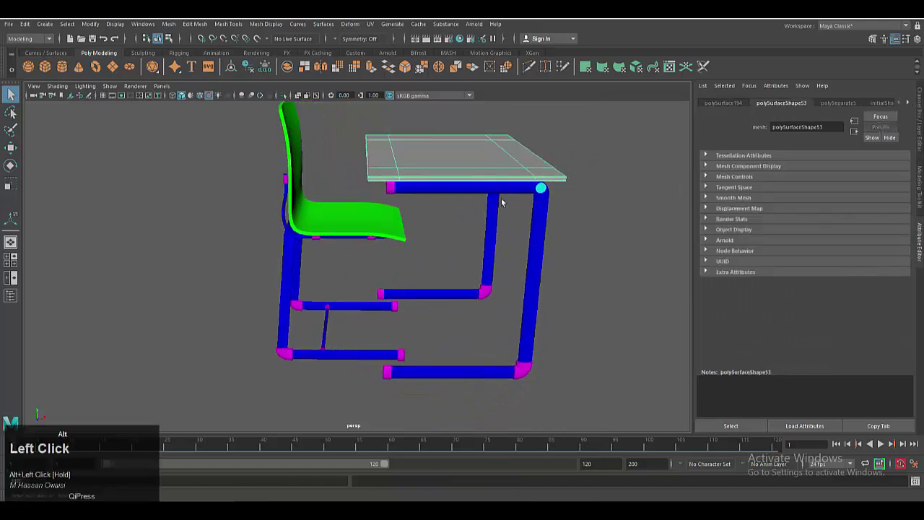
Assign another Lambert to the desktop and choose its colour in the picker.
key(3)
drag(479, 161, 406, 361)
double_click(405, 361)
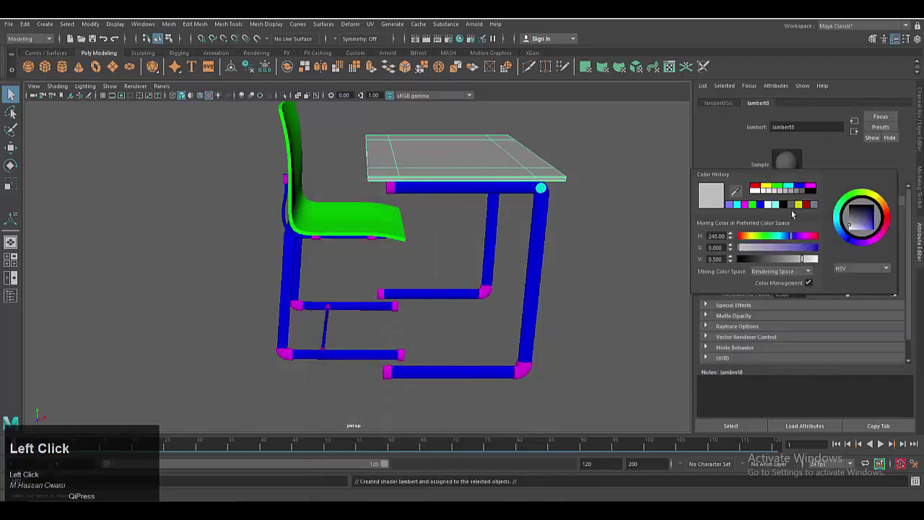
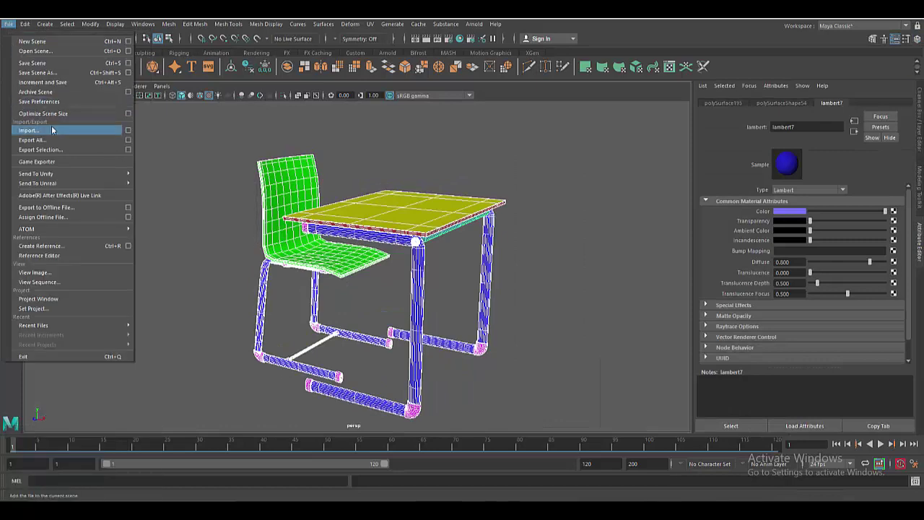
Export the selected model as an OBJ, naming the file 'school chair_table'.
click(86, 150)
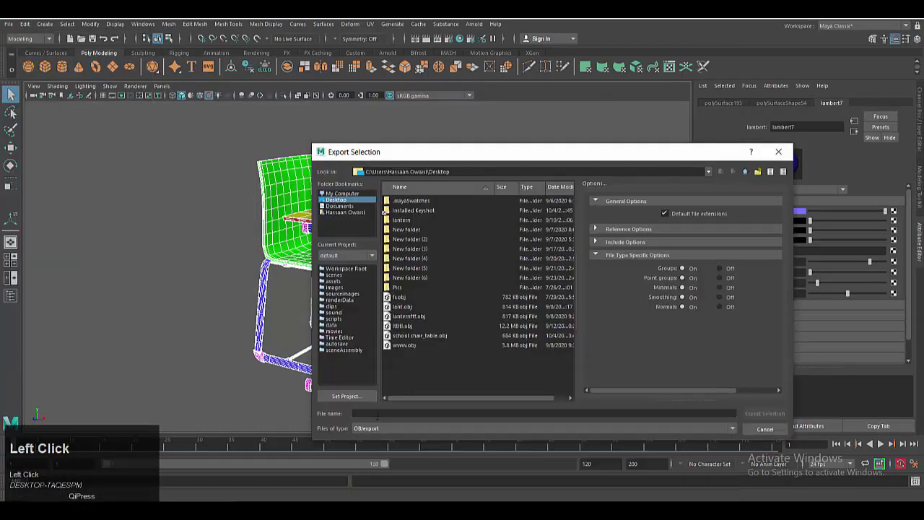
text(scho)
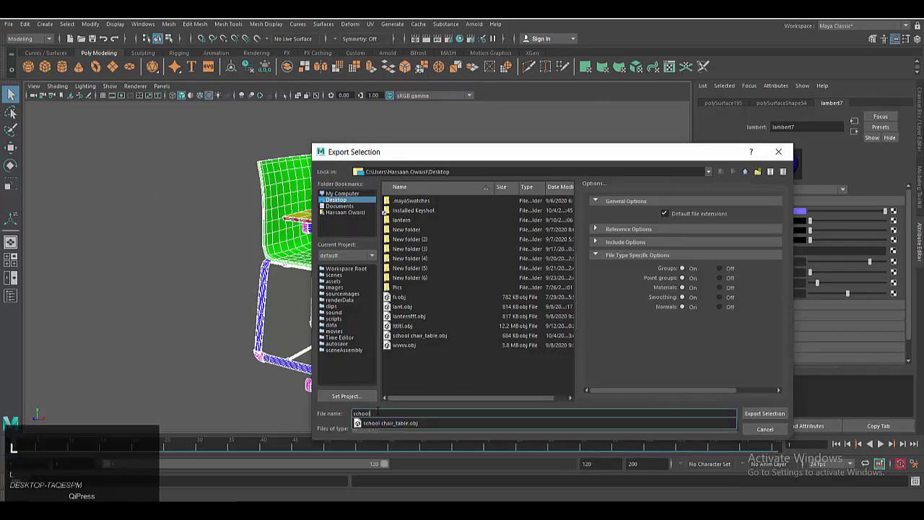
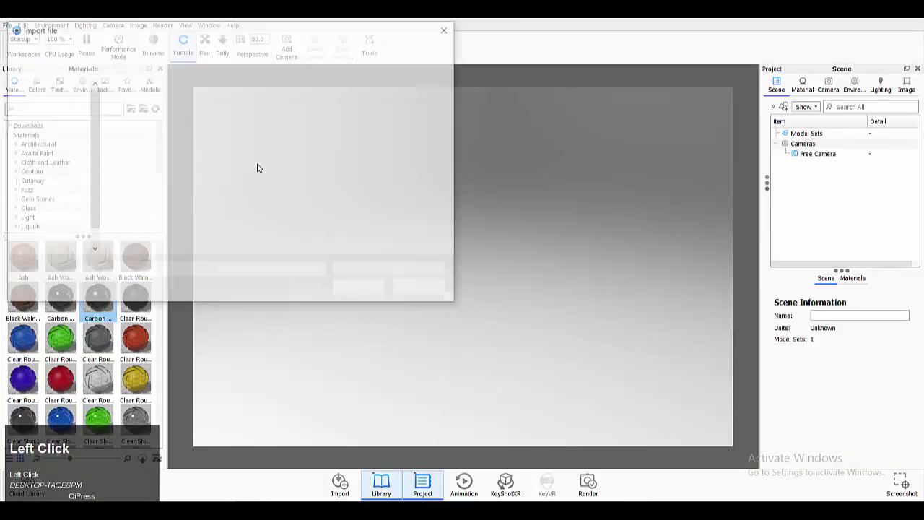
Import school chair_table.obj into KeyShot and orbit around the coloured chair and desk.
click(284, 210)
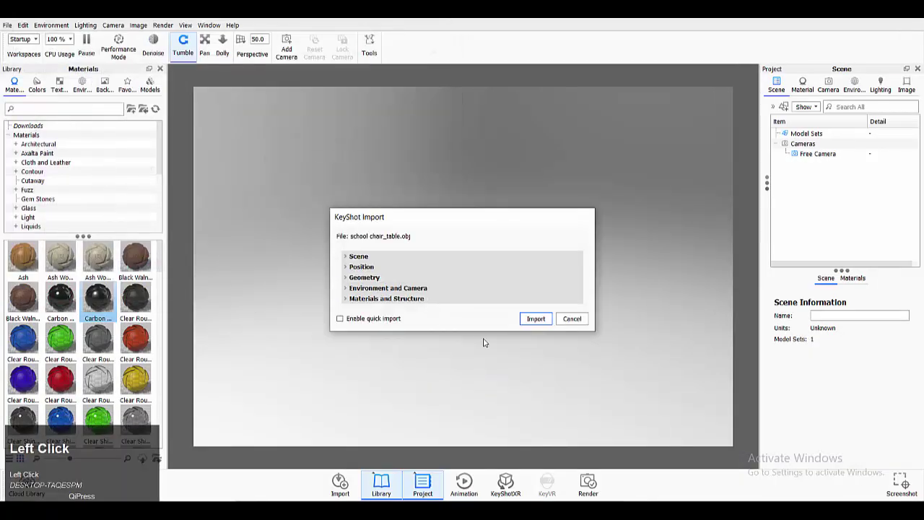
click(530, 320)
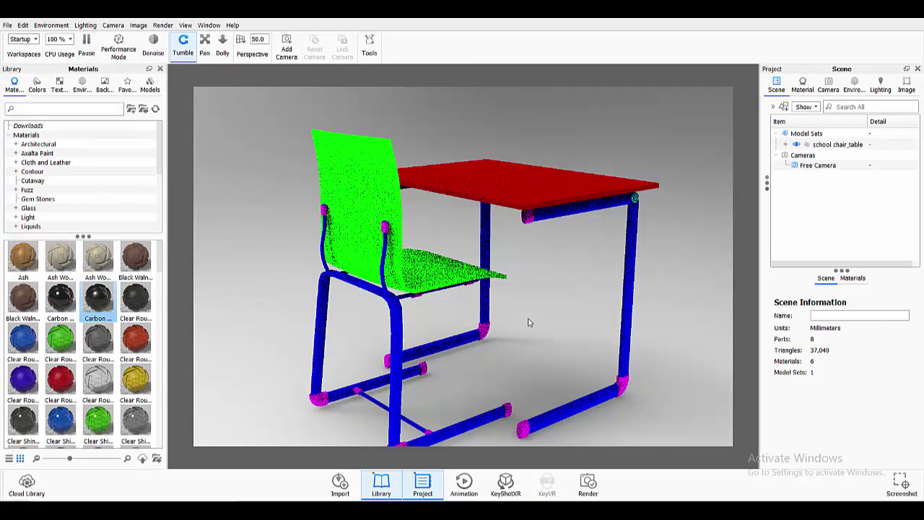
click(593, 348)
middle_click(487, 339)
drag(509, 318, 96, 279)
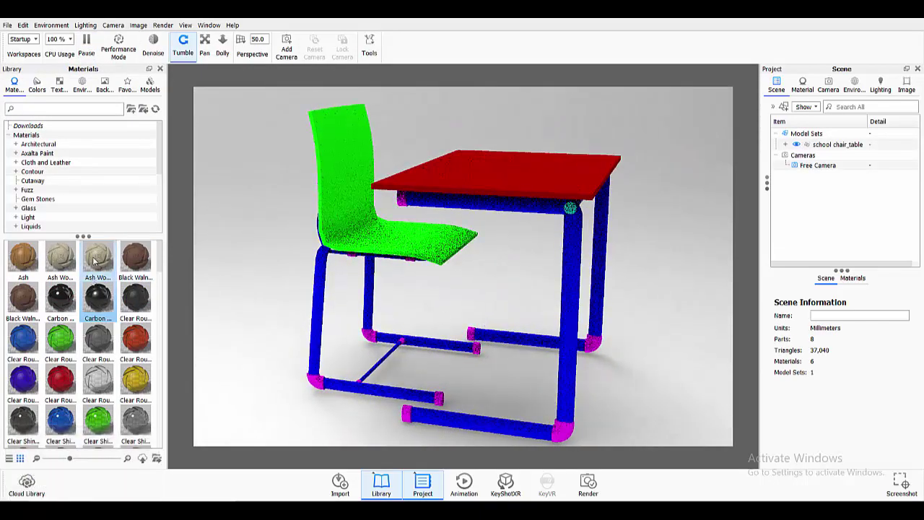
drag(63, 202, 8, 132)
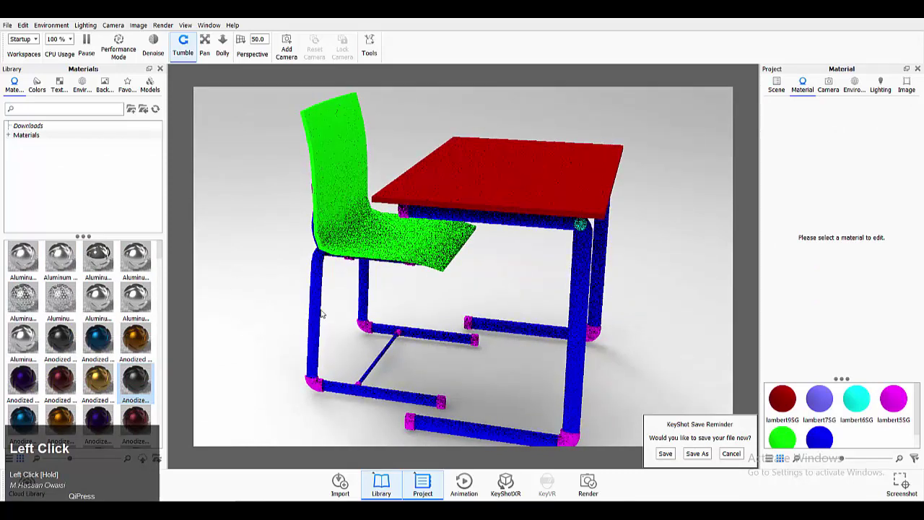
Browse the Library Materials list down to Plastic > Rubber for the leg caps.
scroll(down, 3)
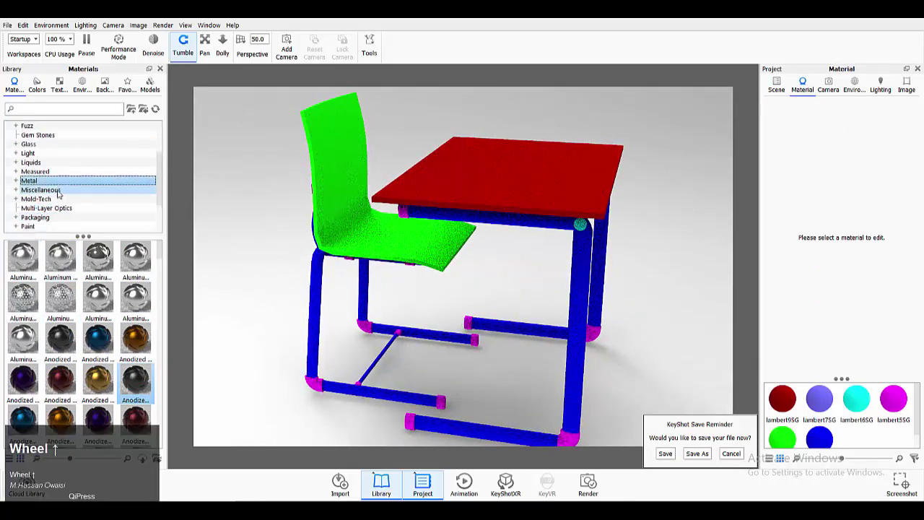
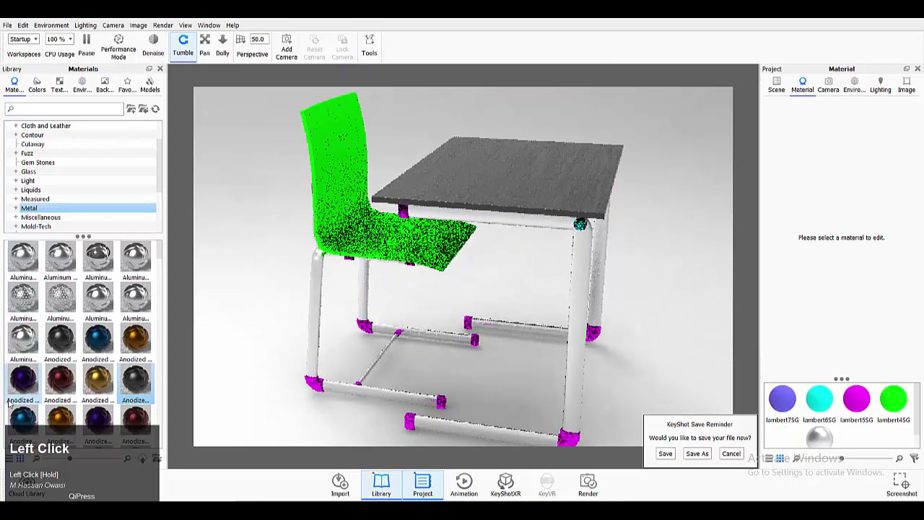
scroll(down, 3)
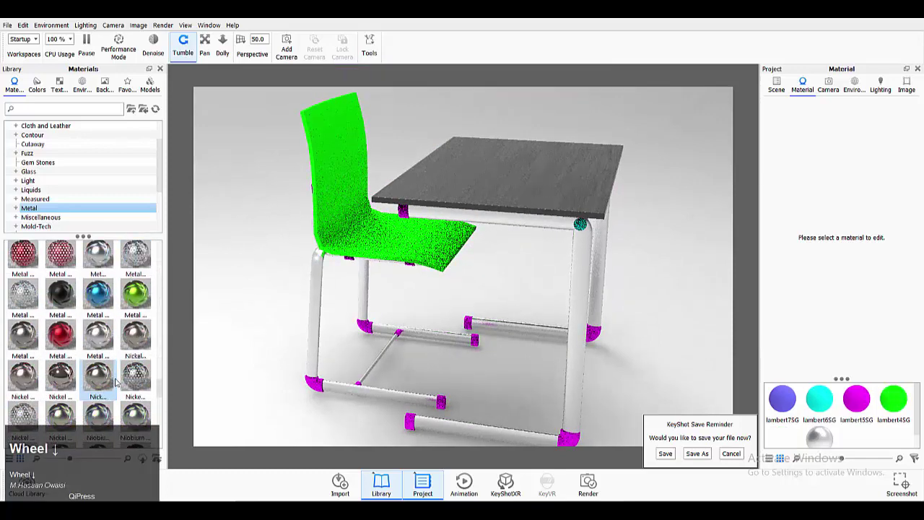
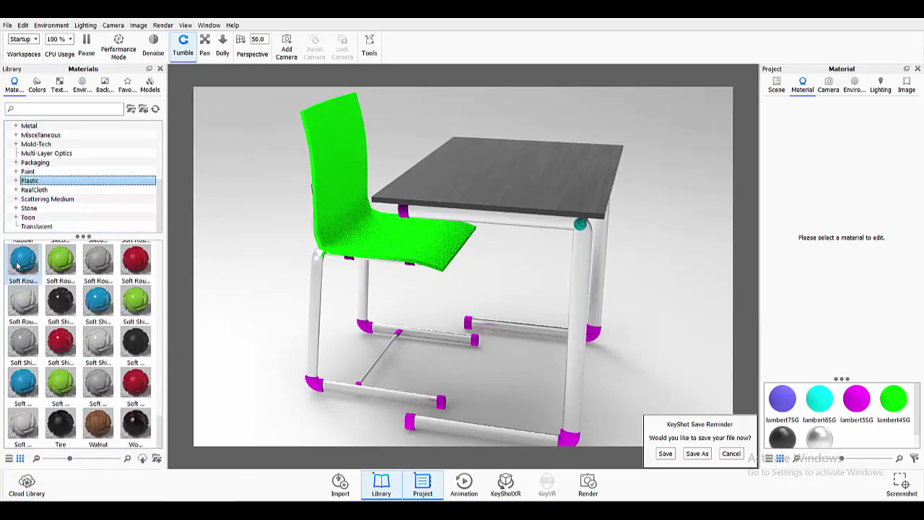
click(17, 180)
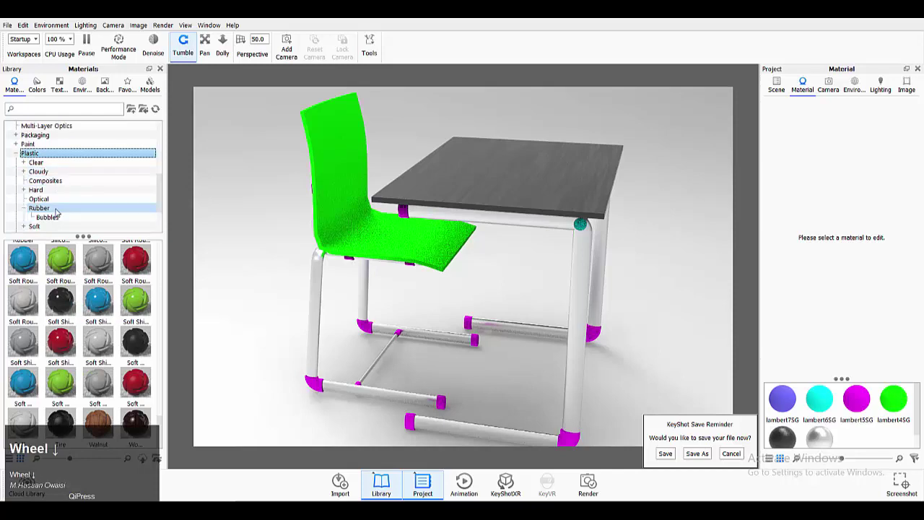
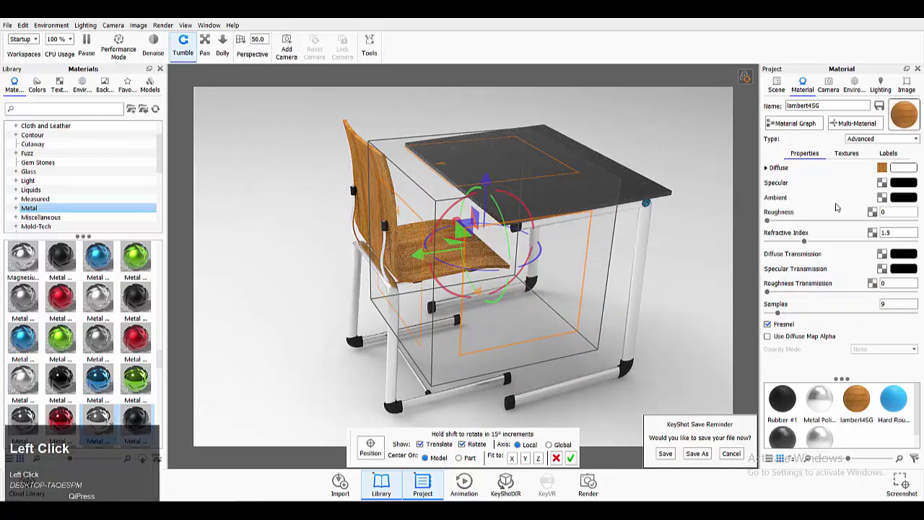
Dismiss the save reminder without saving before choosing an interior environment.
click(362, 147)
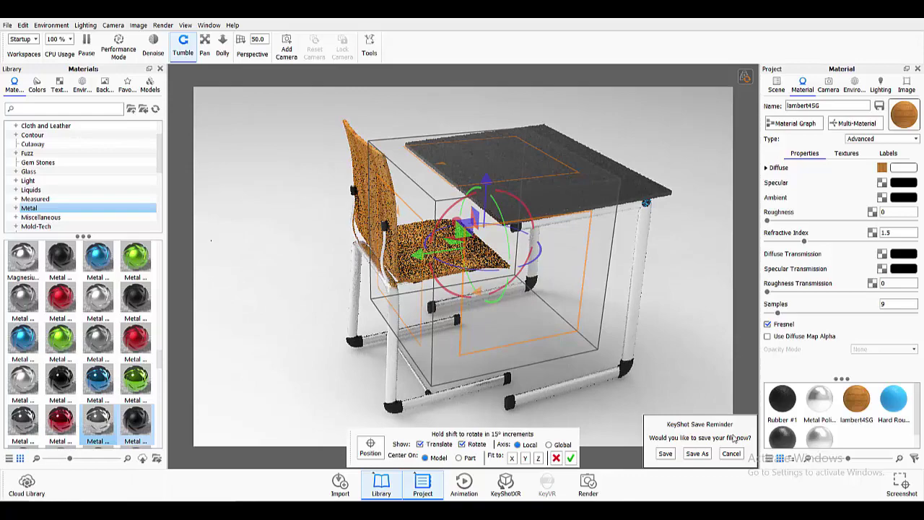
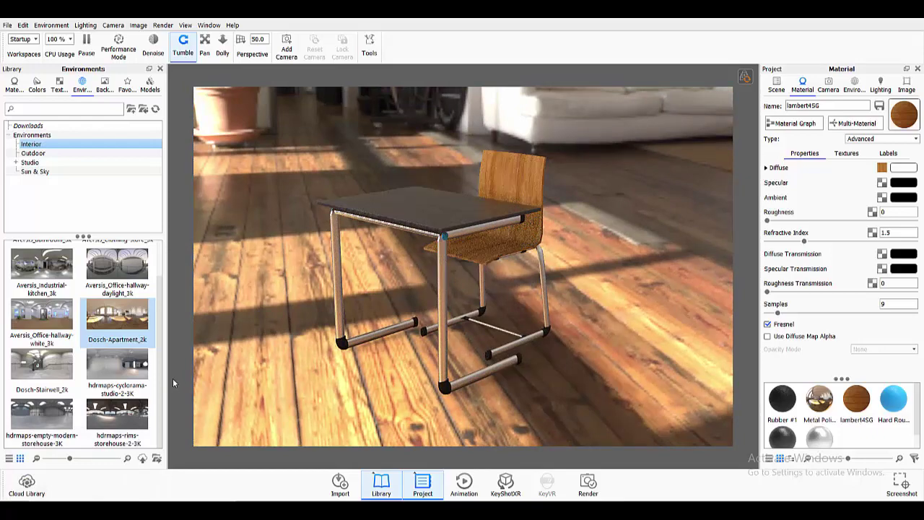
Switch to a plain white studio environment and reframe the chair and desk in the camera.
key(ctrl+z)
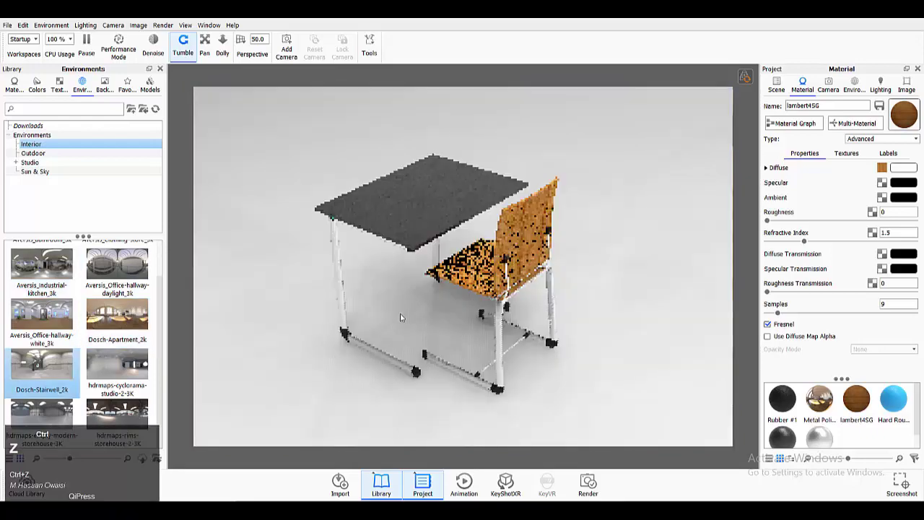
key(ctrl+z)
drag(398, 325, 539, 327)
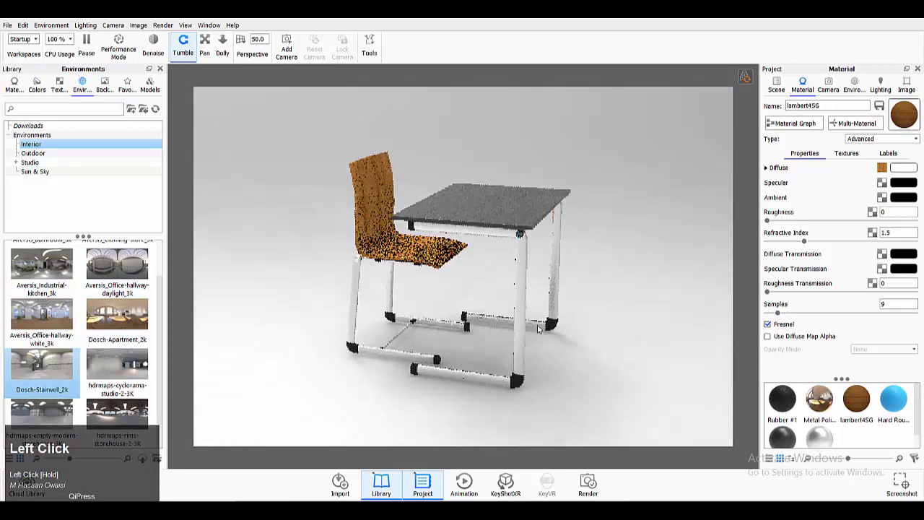
scroll(down, 3)
scroll(down, 3)
middle_click(541, 325)
drag(550, 314, 568, 354)
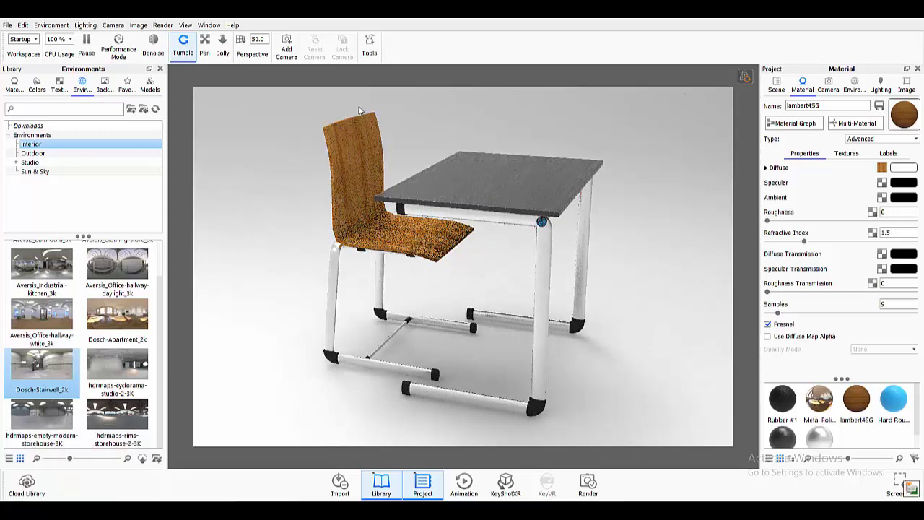
Browse the library of backdrops and geometry for the scene.
click(127, 92)
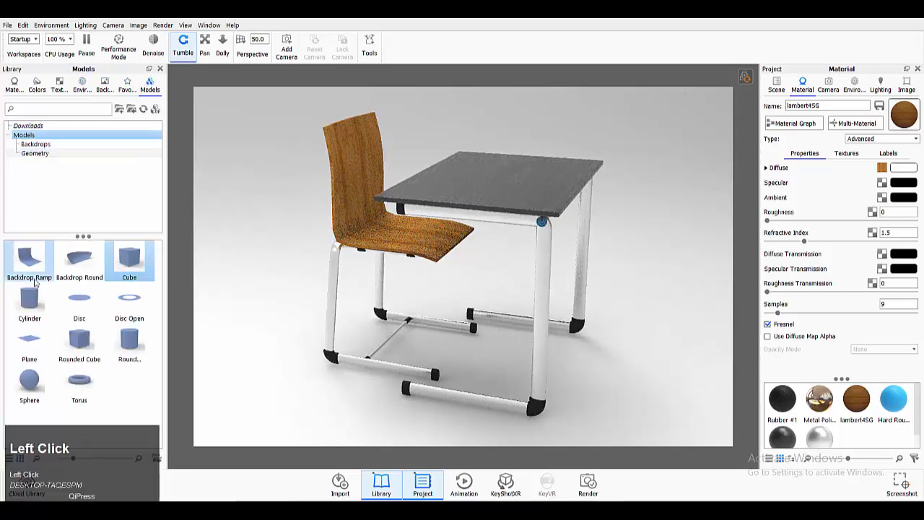
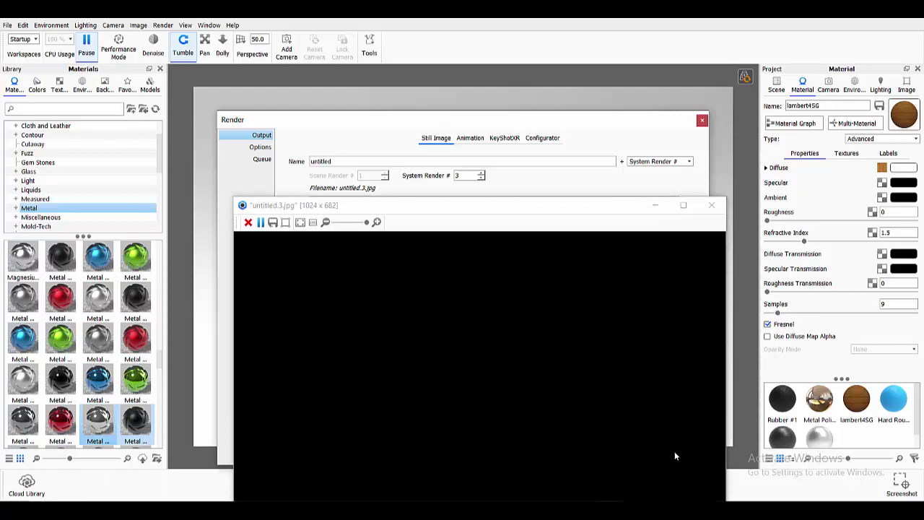
Move the render output window so the rendering chair and desk image is visible.
drag(544, 203, 448, 304)
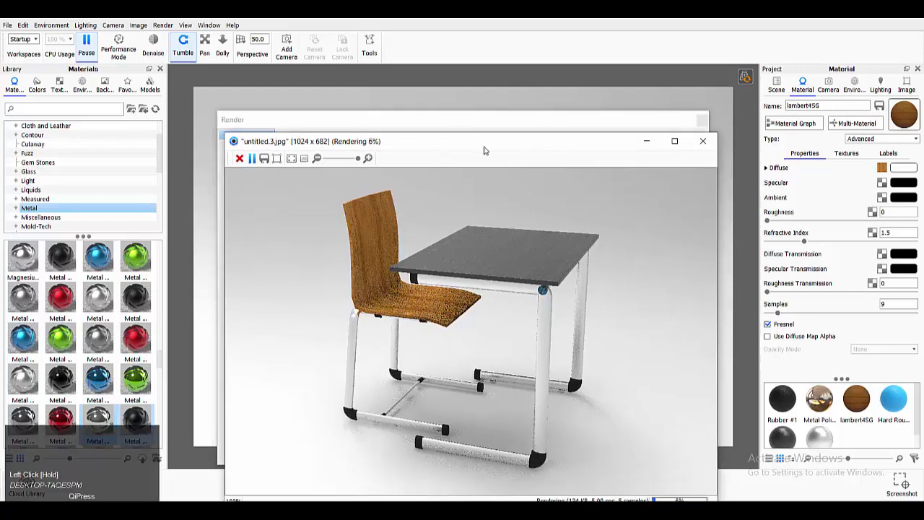